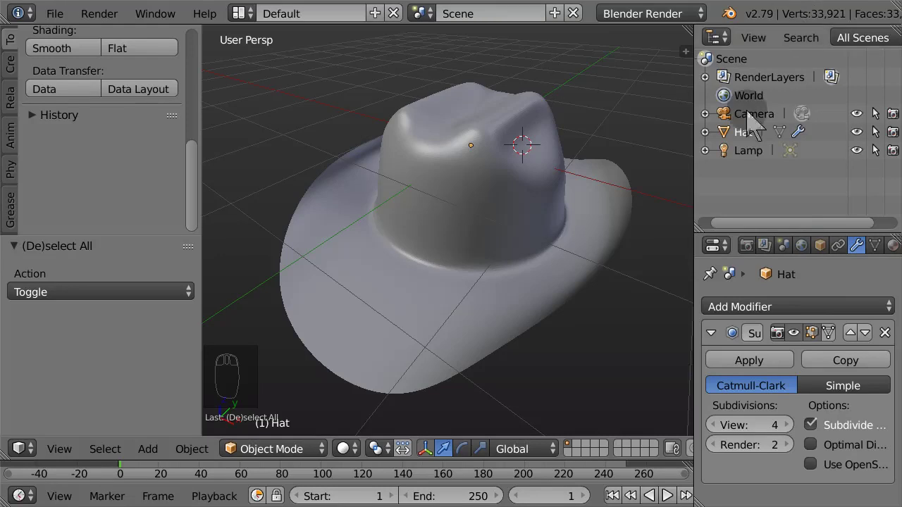
Step: Select the Hat object in the 3D viewport
left_click_drag(489, 234, 521, 274)
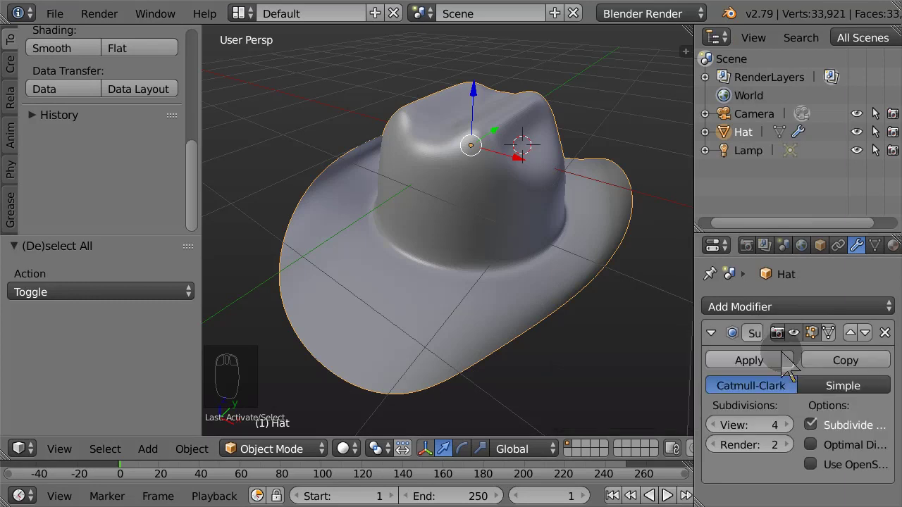
Step: Turn off the Subsurf modifier's viewport display to reveal the low-poly hat mesh
left_click(801, 349)
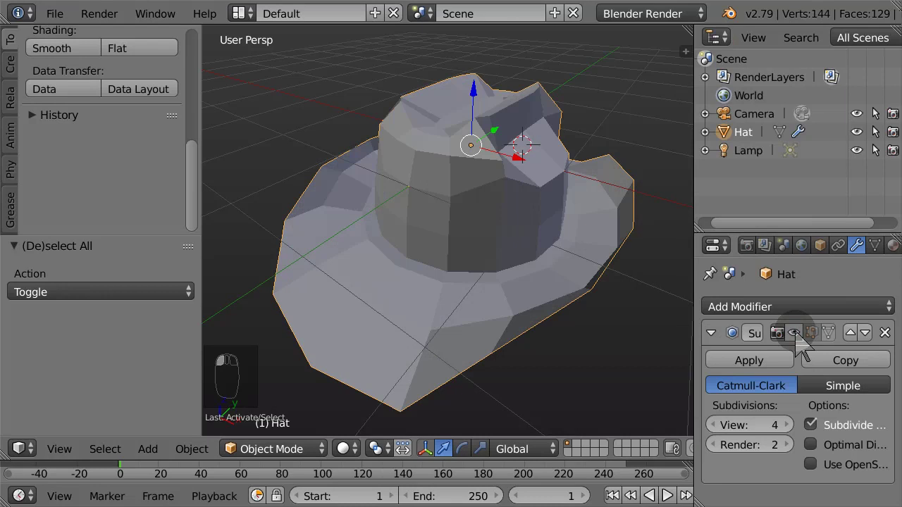
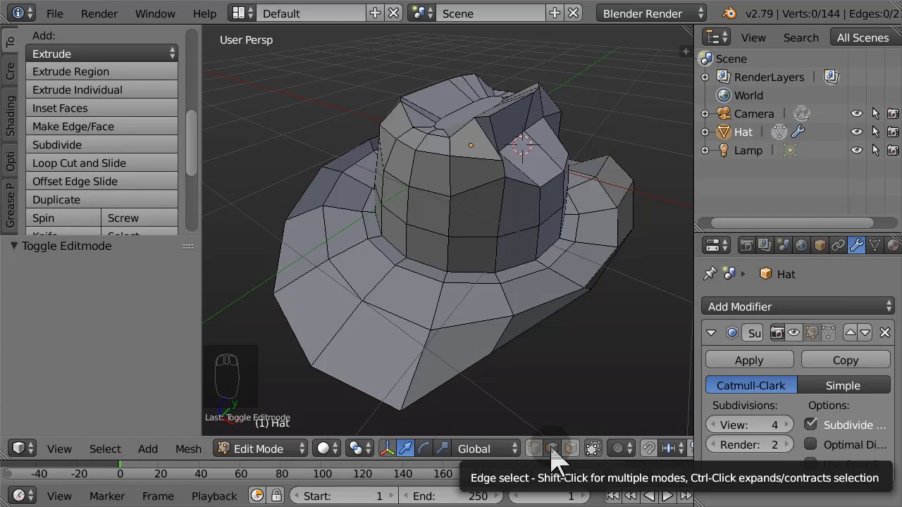
Step: In edge select mode, pick the brim's outer edge loop and duplicate it in place
left_click(558, 458)
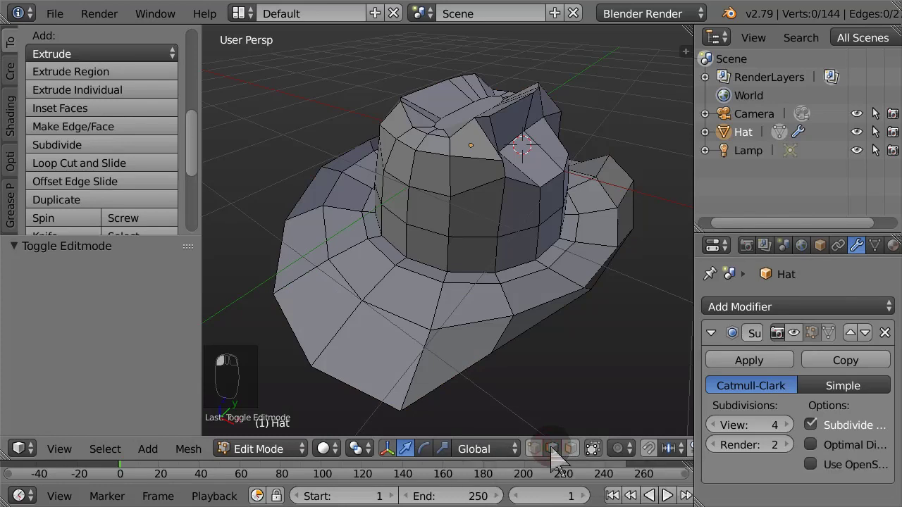
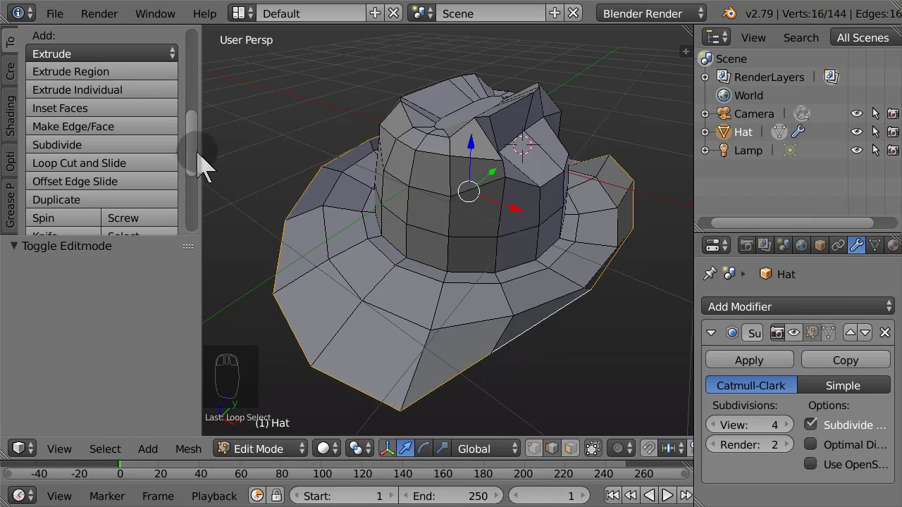
left_click(197, 160)
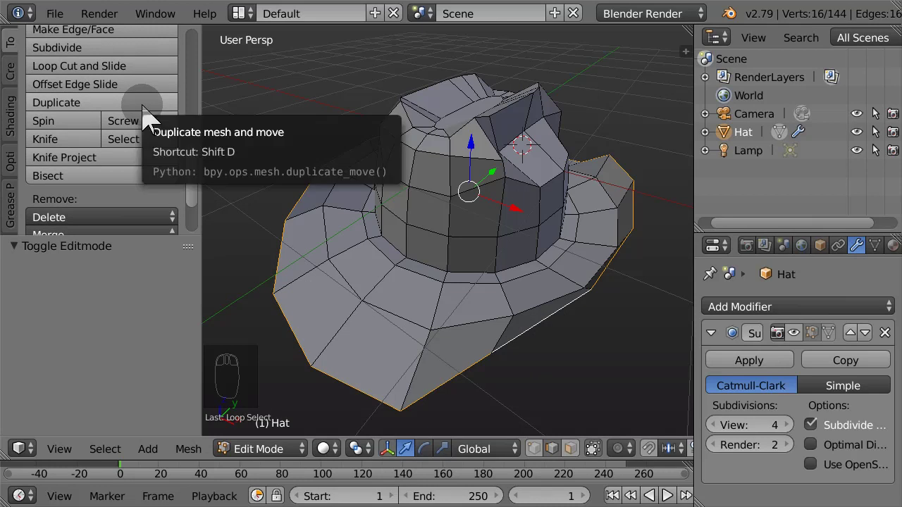
left_click(148, 122)
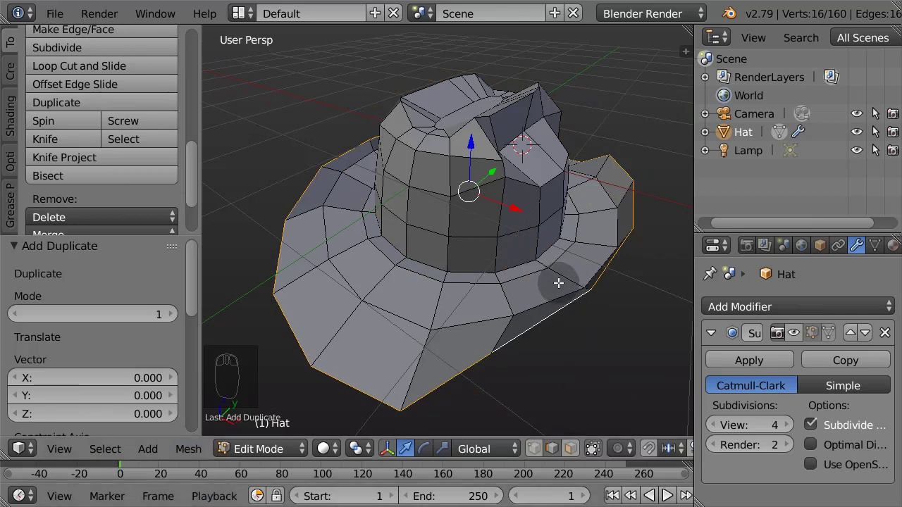
Step: Separate the duplicated loop into object Hat.001 and start renaming it Rim
key("p")
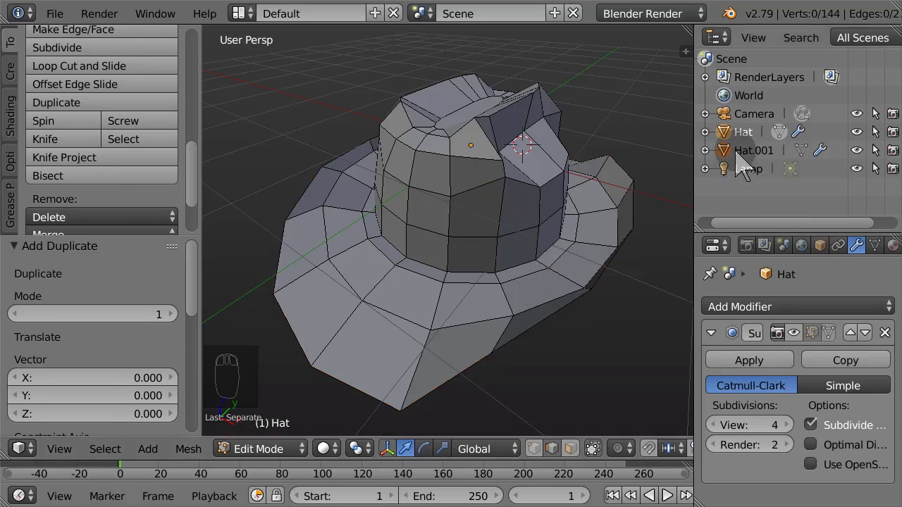
left_click(742, 162)
middle_click(740, 164)
left_click_drag(741, 164, 709, 288)
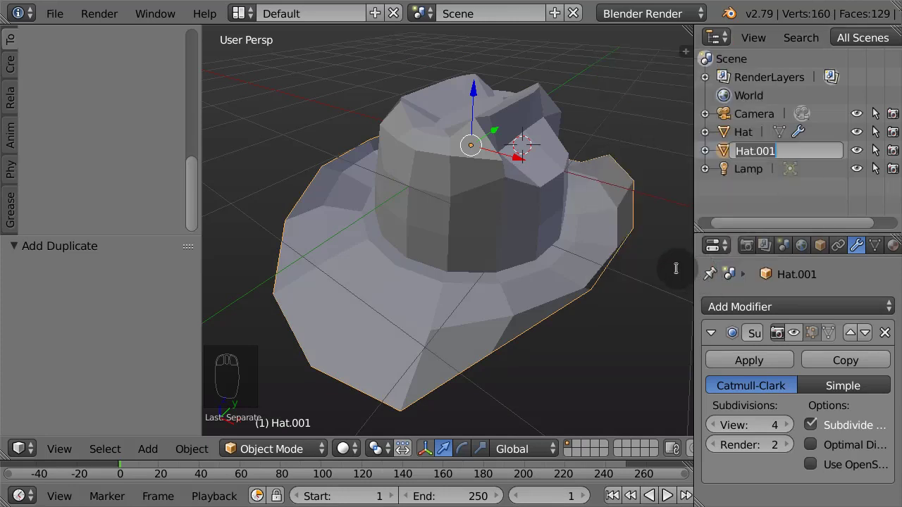
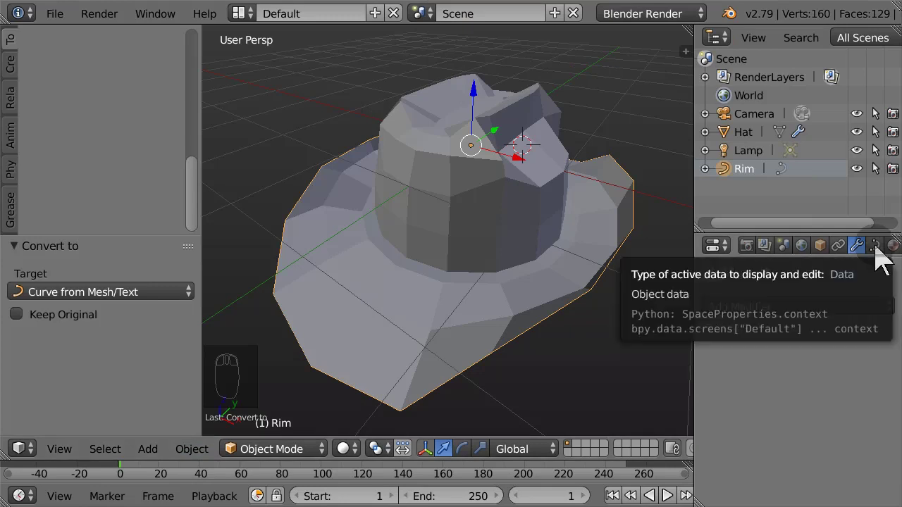
Step: In the Rim curve's data settings, set Fill to Full and Bevel Depth to 0.027
left_click(882, 256)
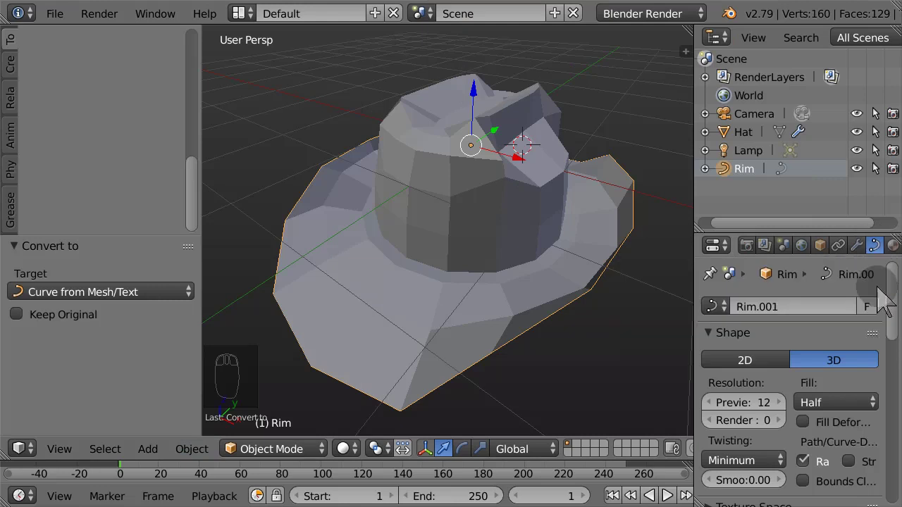
left_click(875, 411)
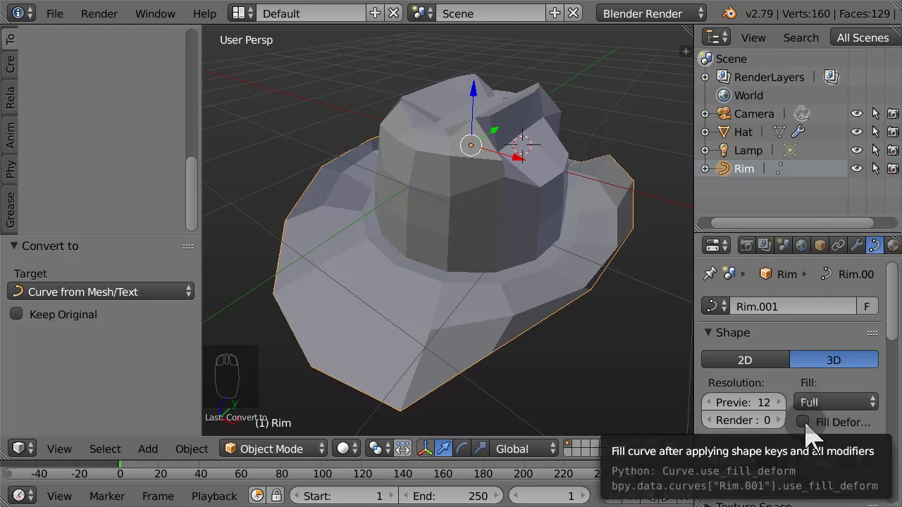
left_click(813, 434)
left_click_drag(829, 412, 876, 334)
left_click(876, 334)
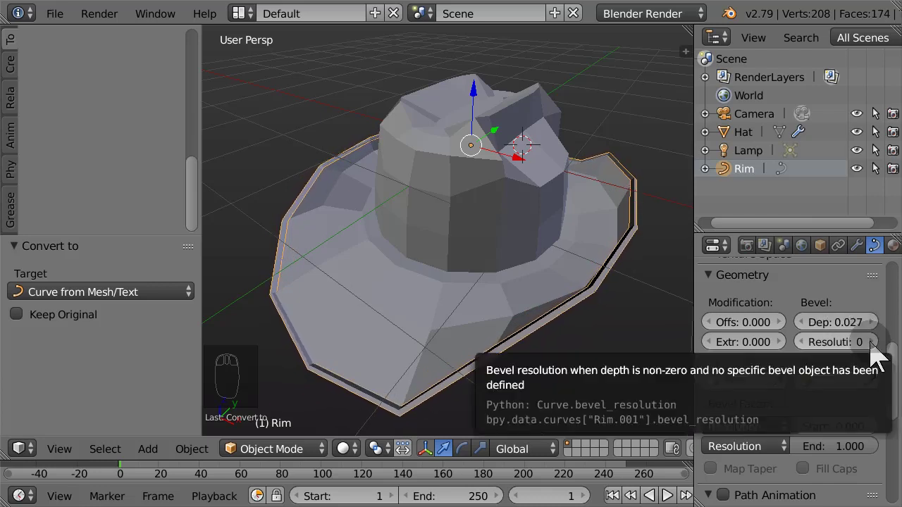
Step: Raise the Rim's bevel resolution to 4 so the band's edge is rounded
left_click_drag(633, 345, 634, 344)
left_click_drag(634, 343, 582, 277)
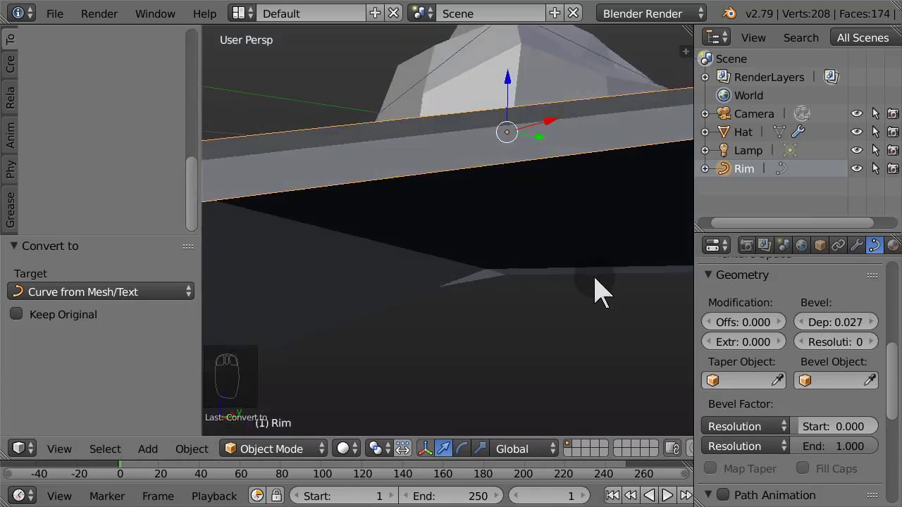
left_click(877, 354)
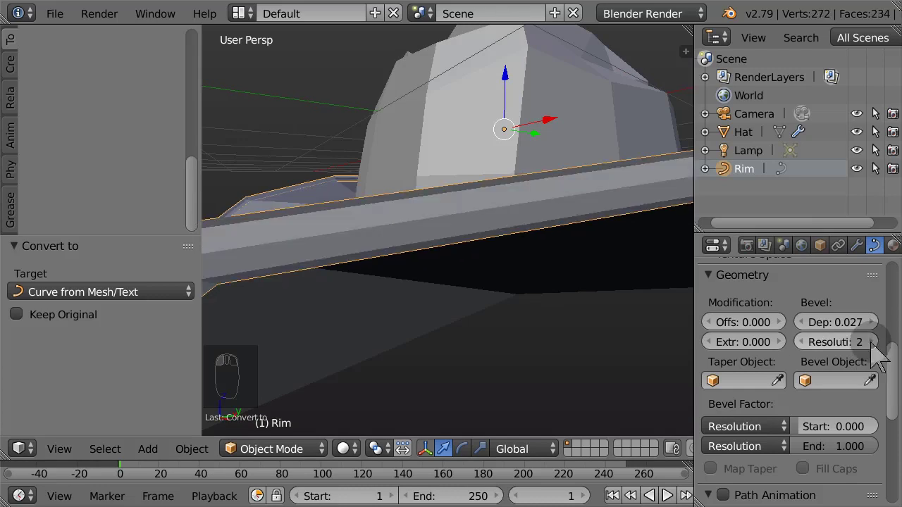
left_click(878, 354)
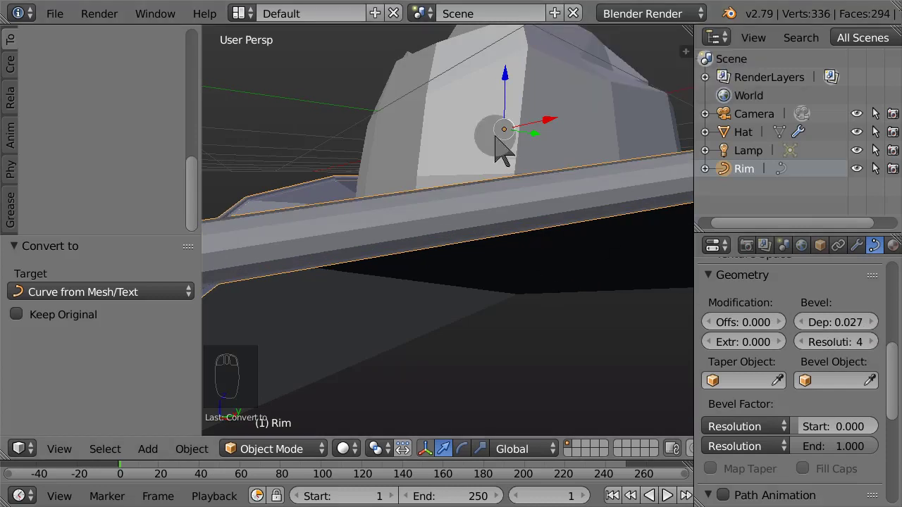
Step: Select the Hat mesh and pull the view back to show the whole hat
middle_click(483, 221)
scroll("down", 3)
left_click(470, 220)
left_click_drag(471, 221, 345, 218)
left_click_drag(345, 219, 373, 250)
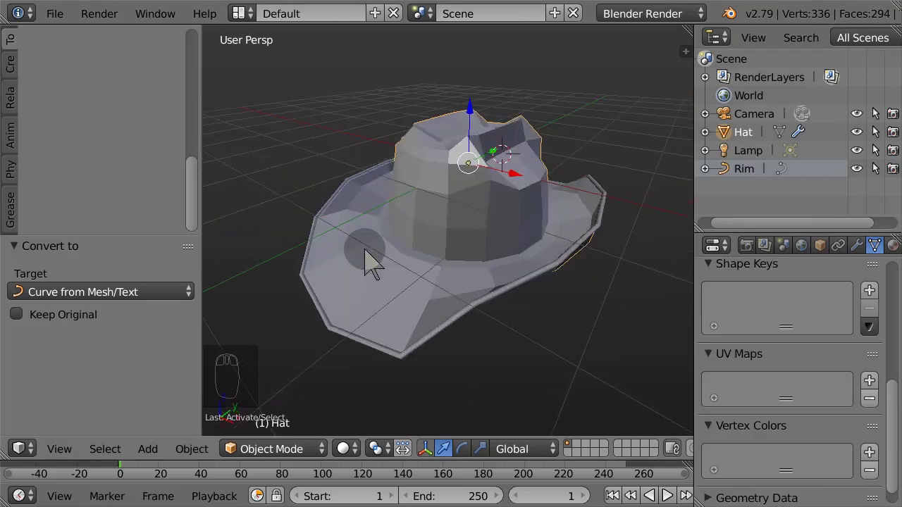
Step: Select the Rim band object in the Outliner, ready for mesh conversion
left_click_drag(468, 260, 624, 326)
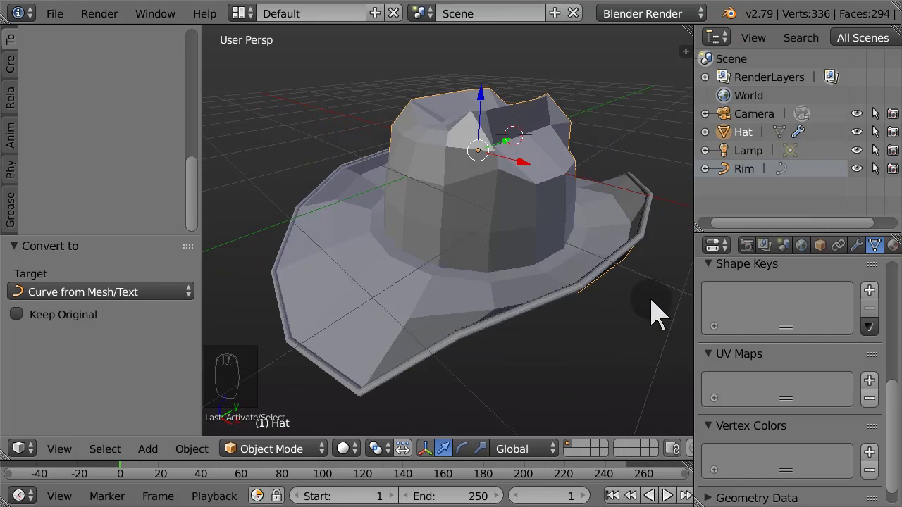
left_click(744, 181)
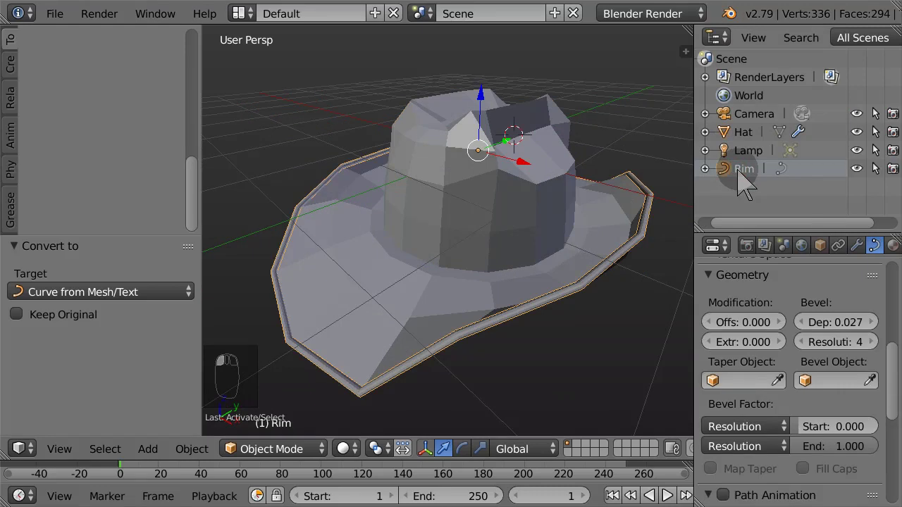
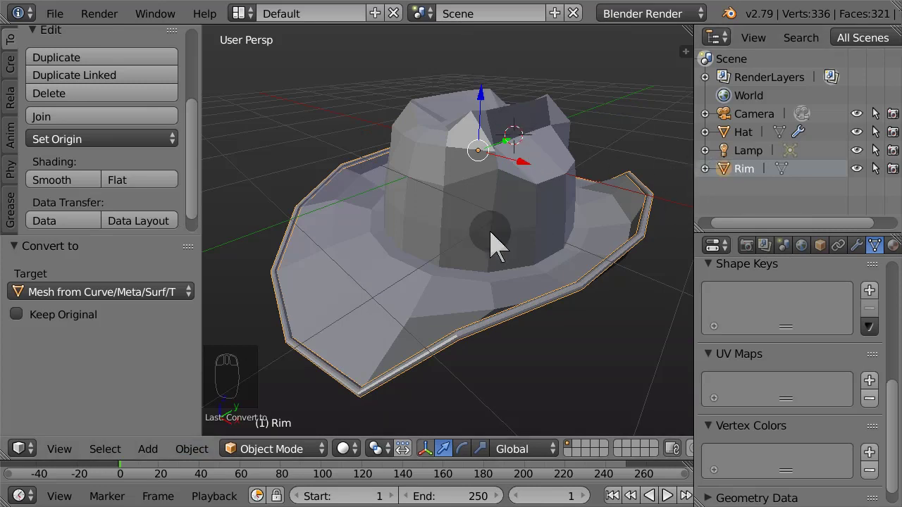
Step: Add Hat to the selection and Join the Rim band into the Hat mesh
left_click_drag(498, 236, 499, 235)
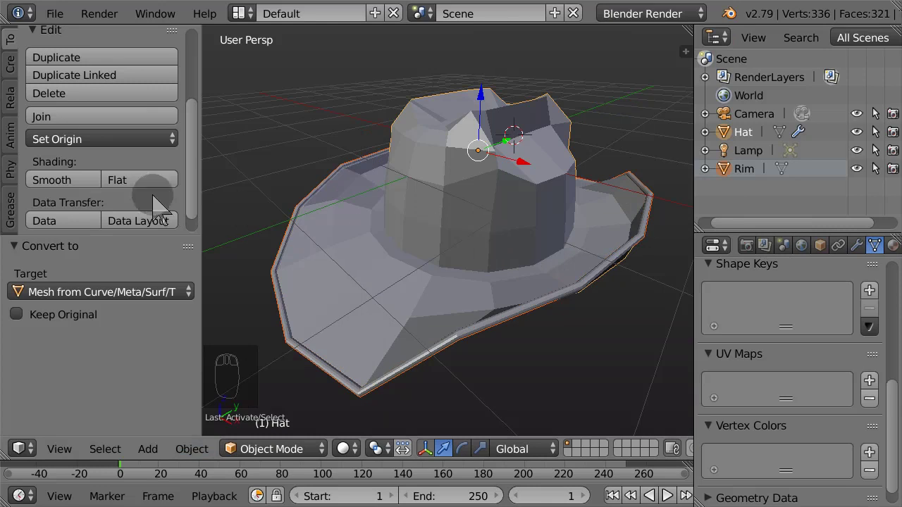
left_click(117, 129)
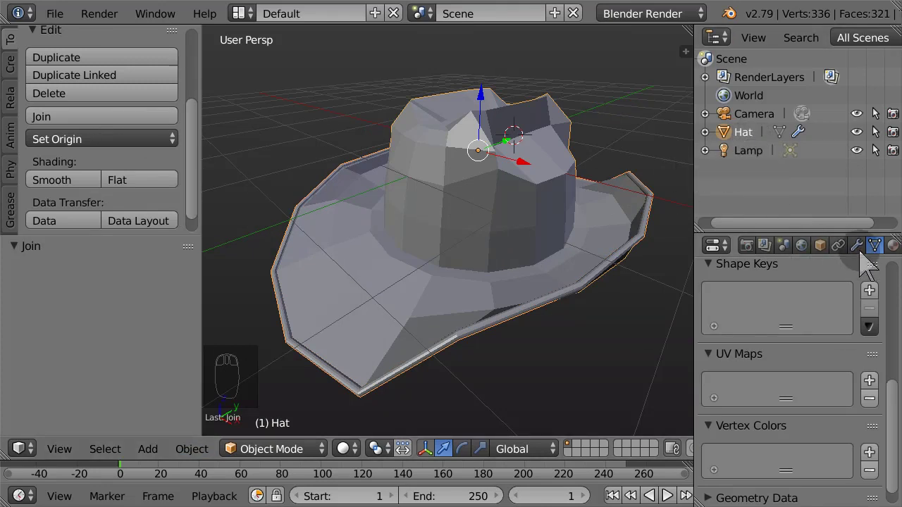
Step: Re-enable the Subsurf viewport display on Hat and deselect all to view the finished hat
left_click(866, 263)
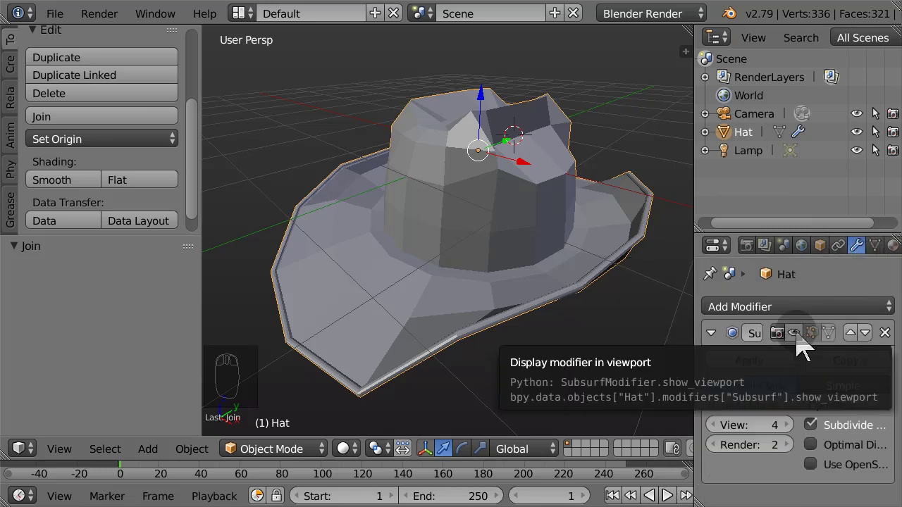
left_click(803, 343)
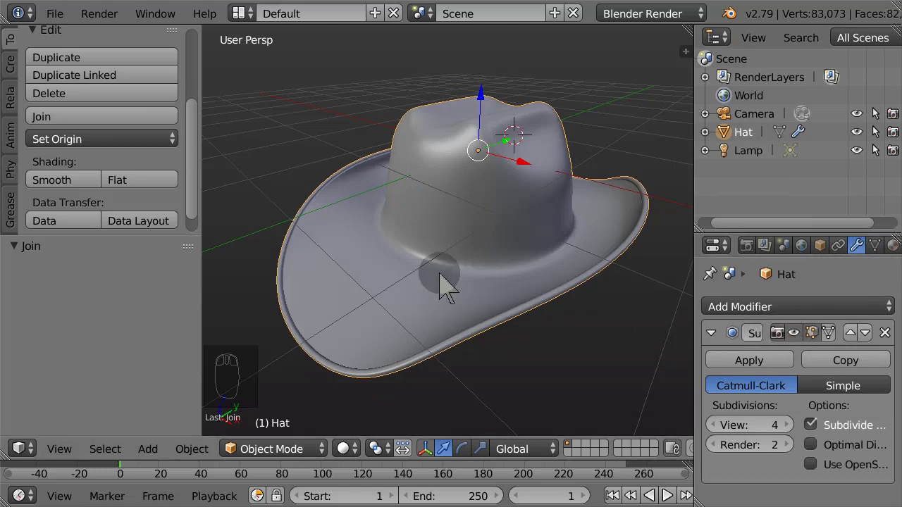
left_click_drag(446, 277, 456, 300)
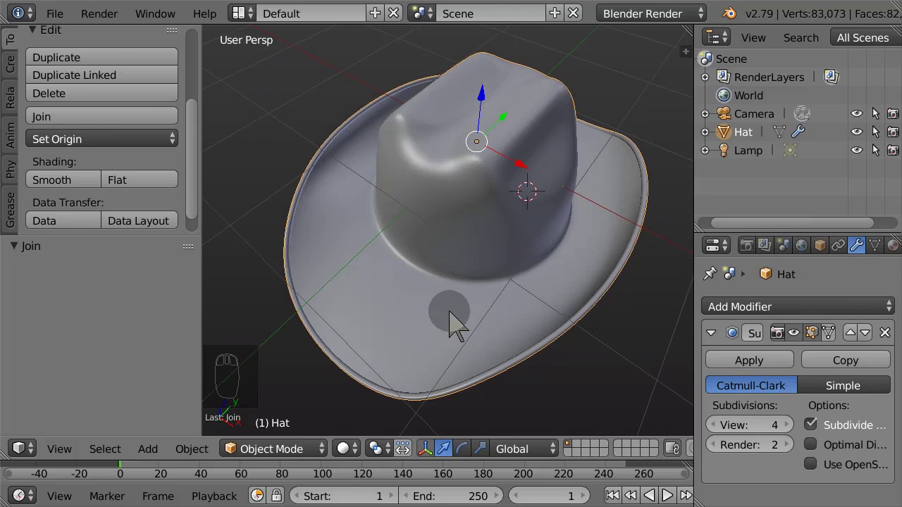
left_click_drag(448, 286, 452, 216)
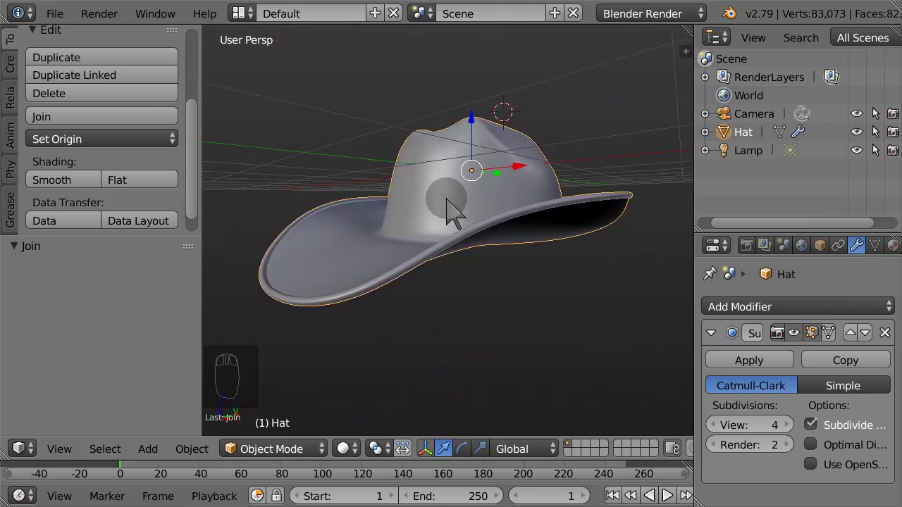
key("a")
left_click_drag(423, 250, 422, 305)
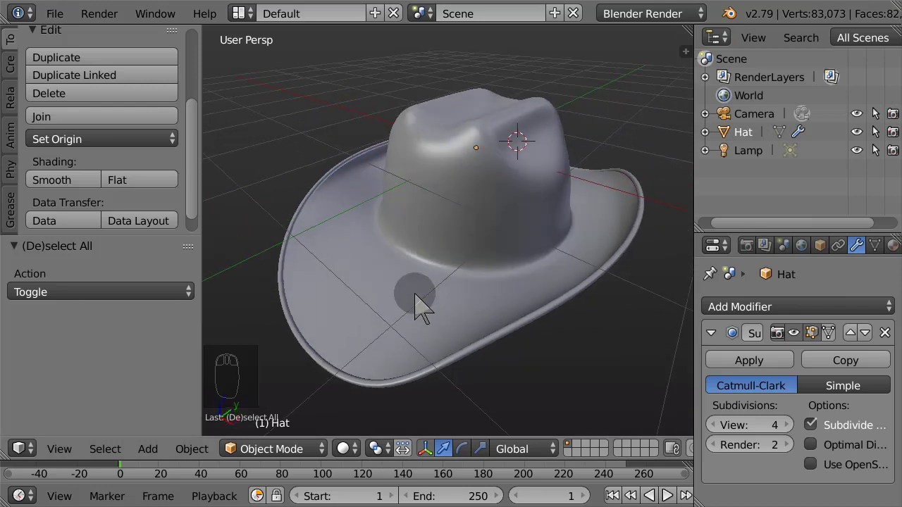